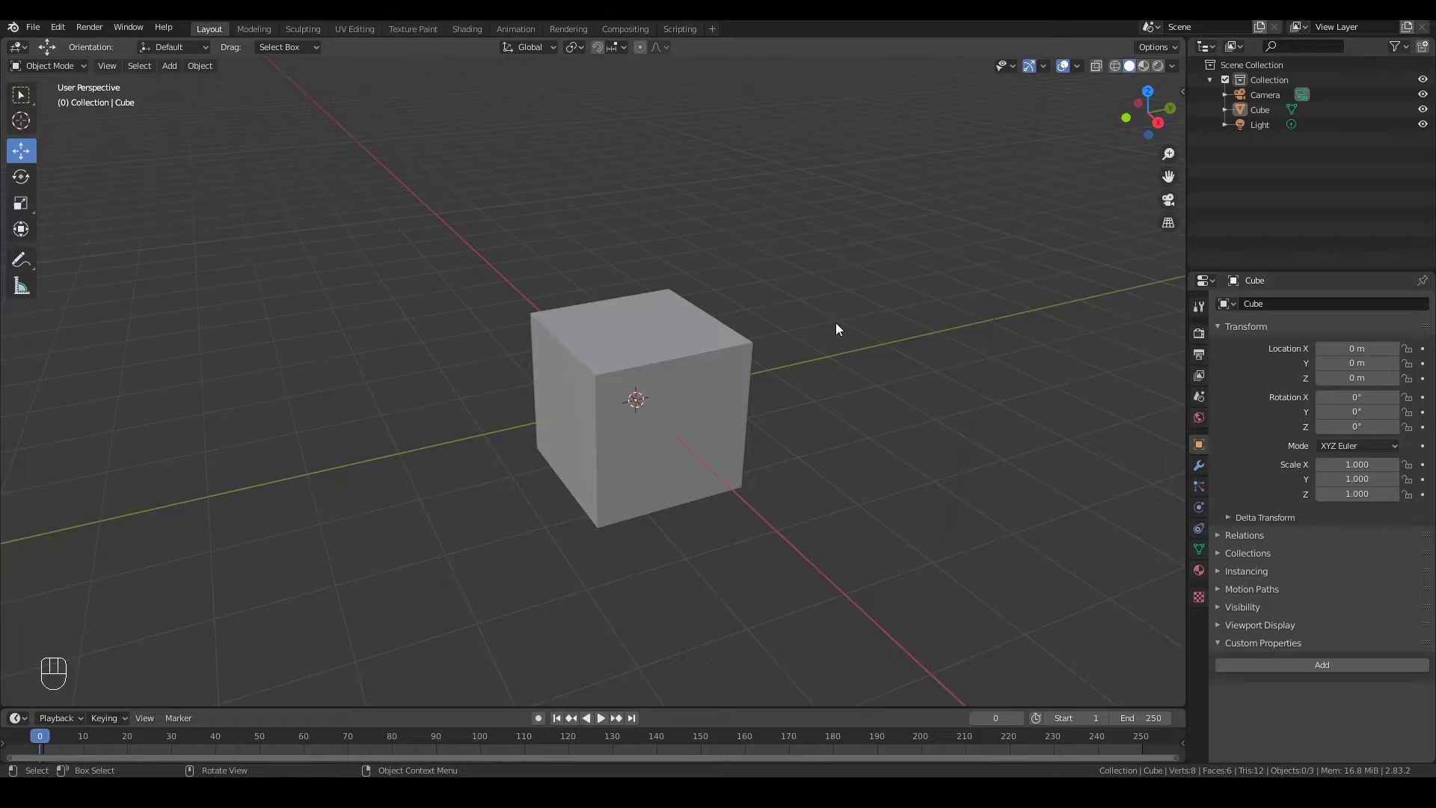
# Play the default cube animation with Spacebar and stop it around frame 96
pyautogui.press('shift+space')
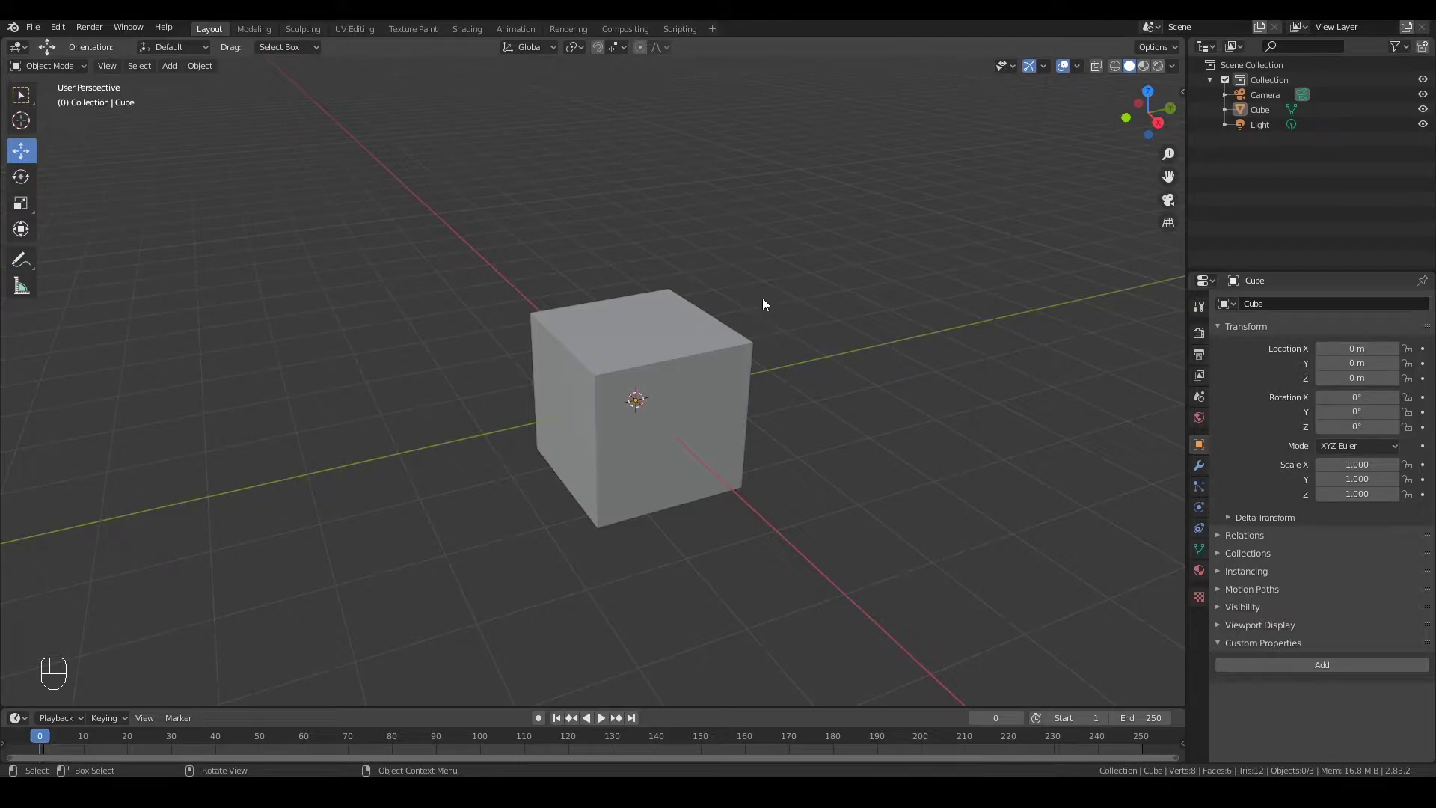
pyautogui.press('space')
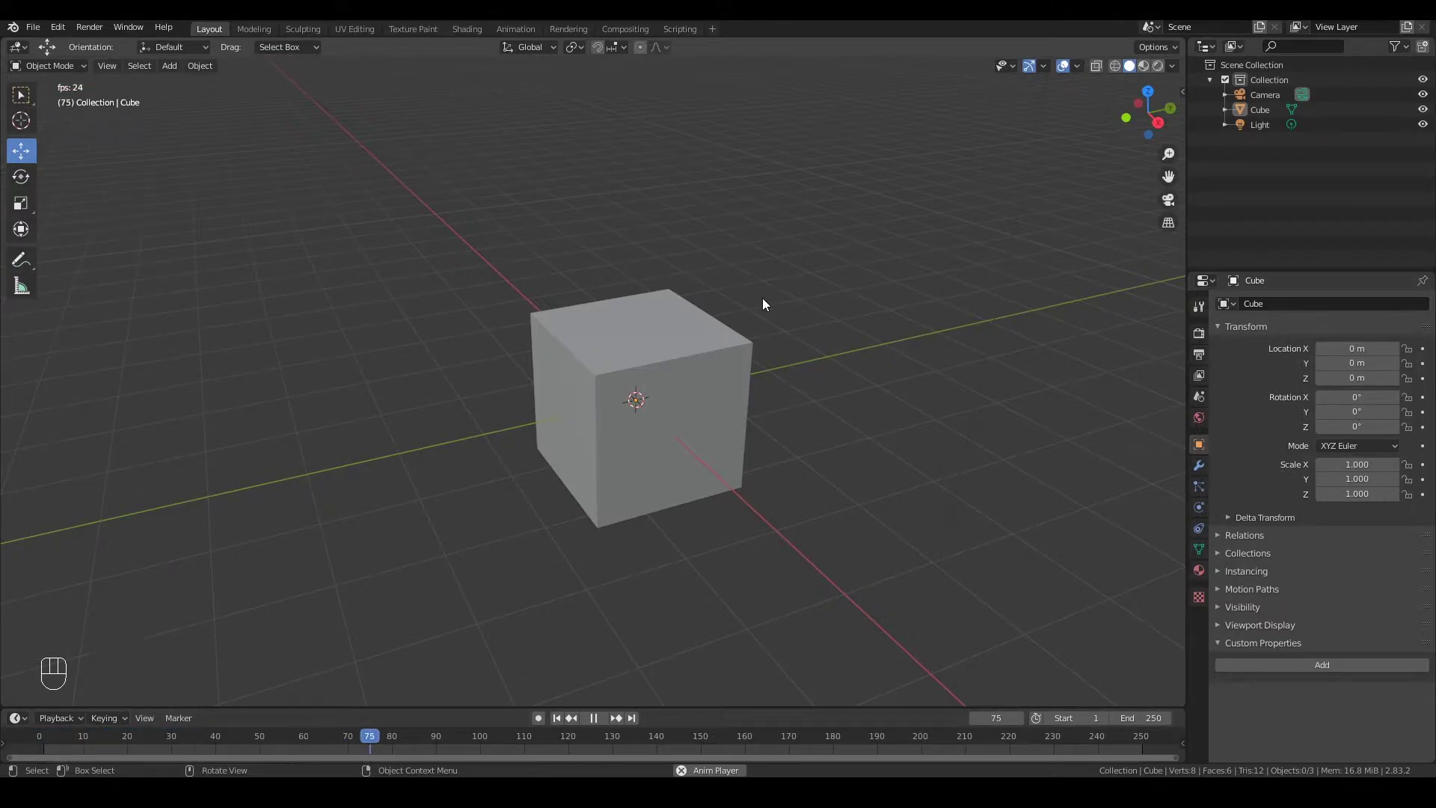
pyautogui.press('space')
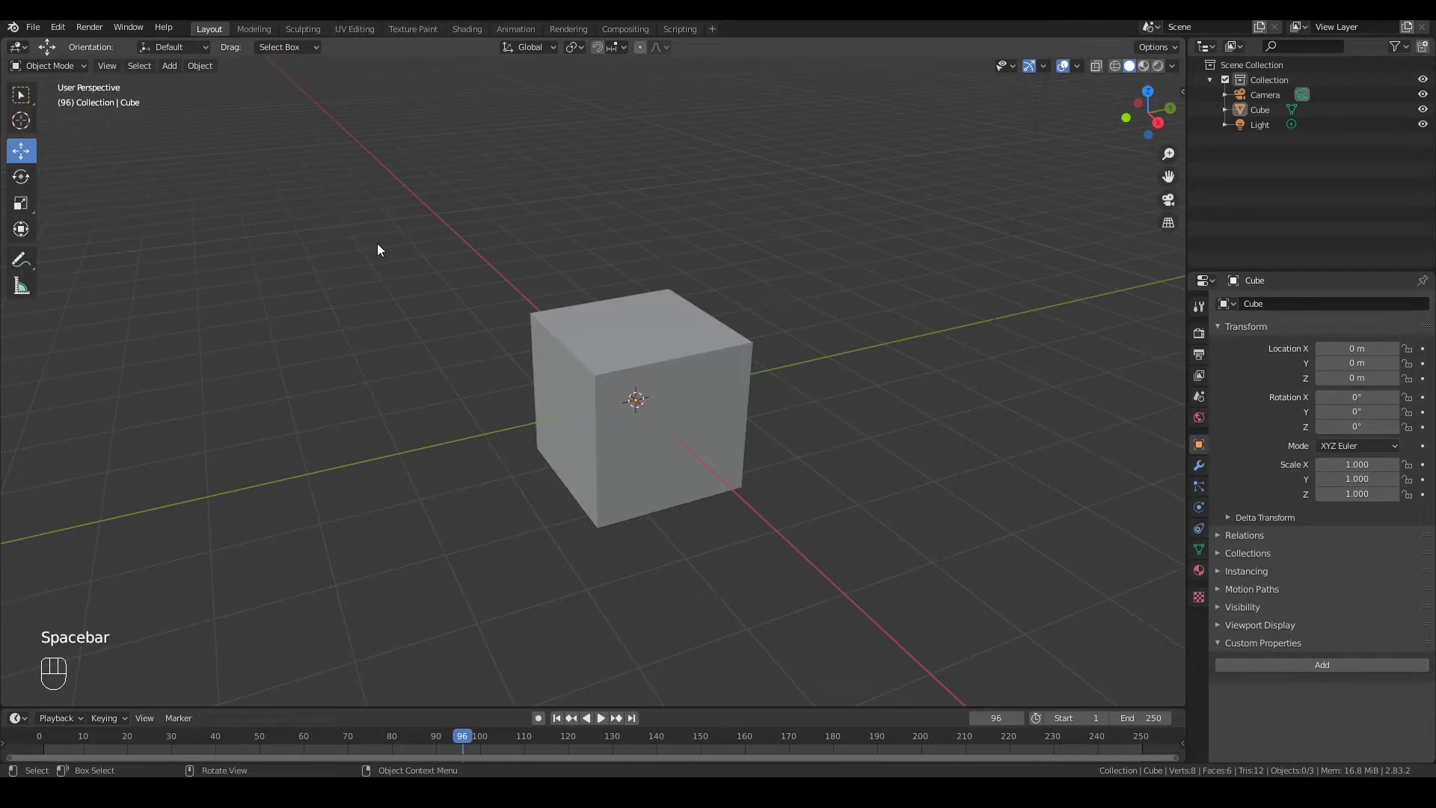
# Set the keymap's Spacebar Action to Tools, close Preferences, and resume playback with Shift+Spacebar
pyautogui.moveTo(71, 24); pyautogui.dragTo(91, 241)
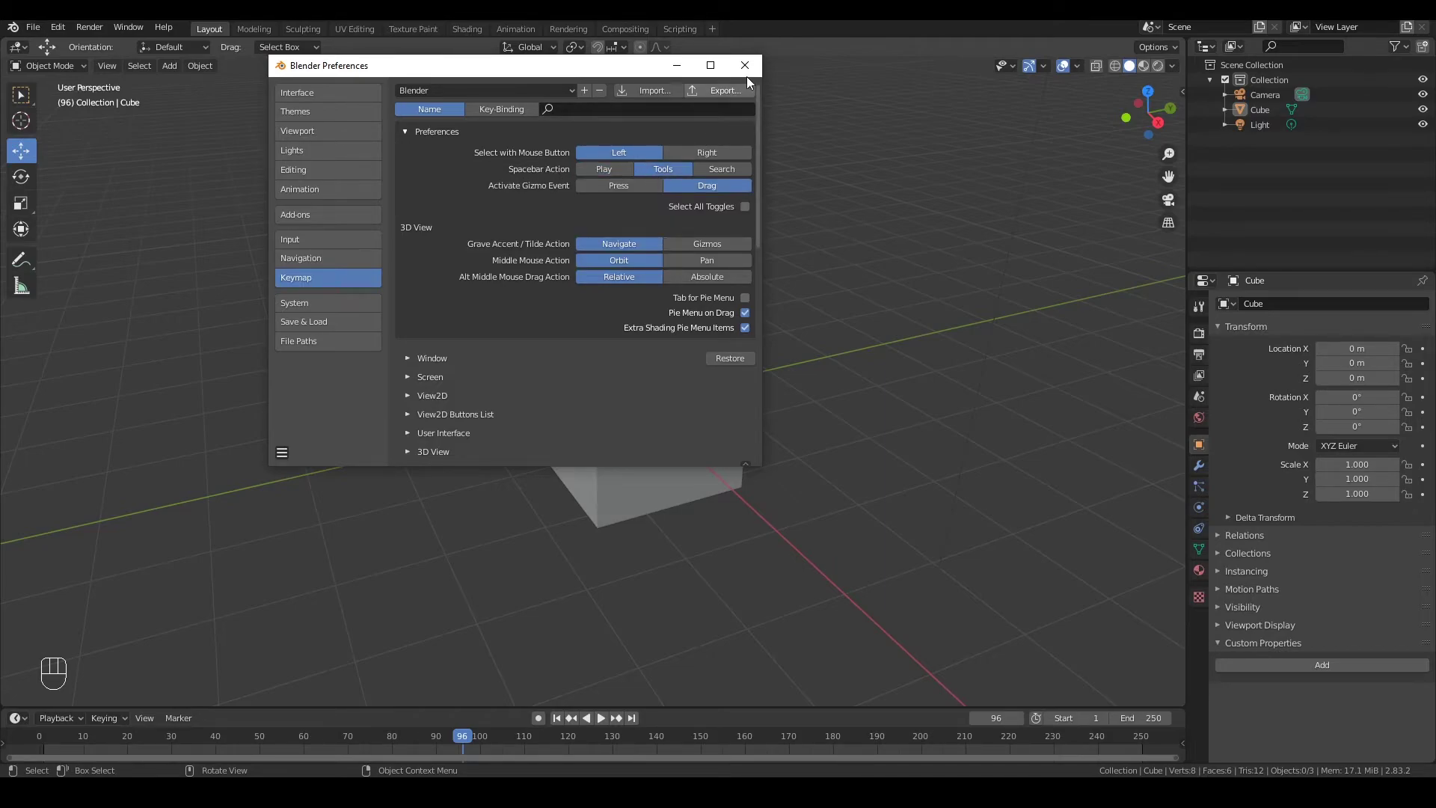
pyautogui.press('space')
pyautogui.click(852, 239)
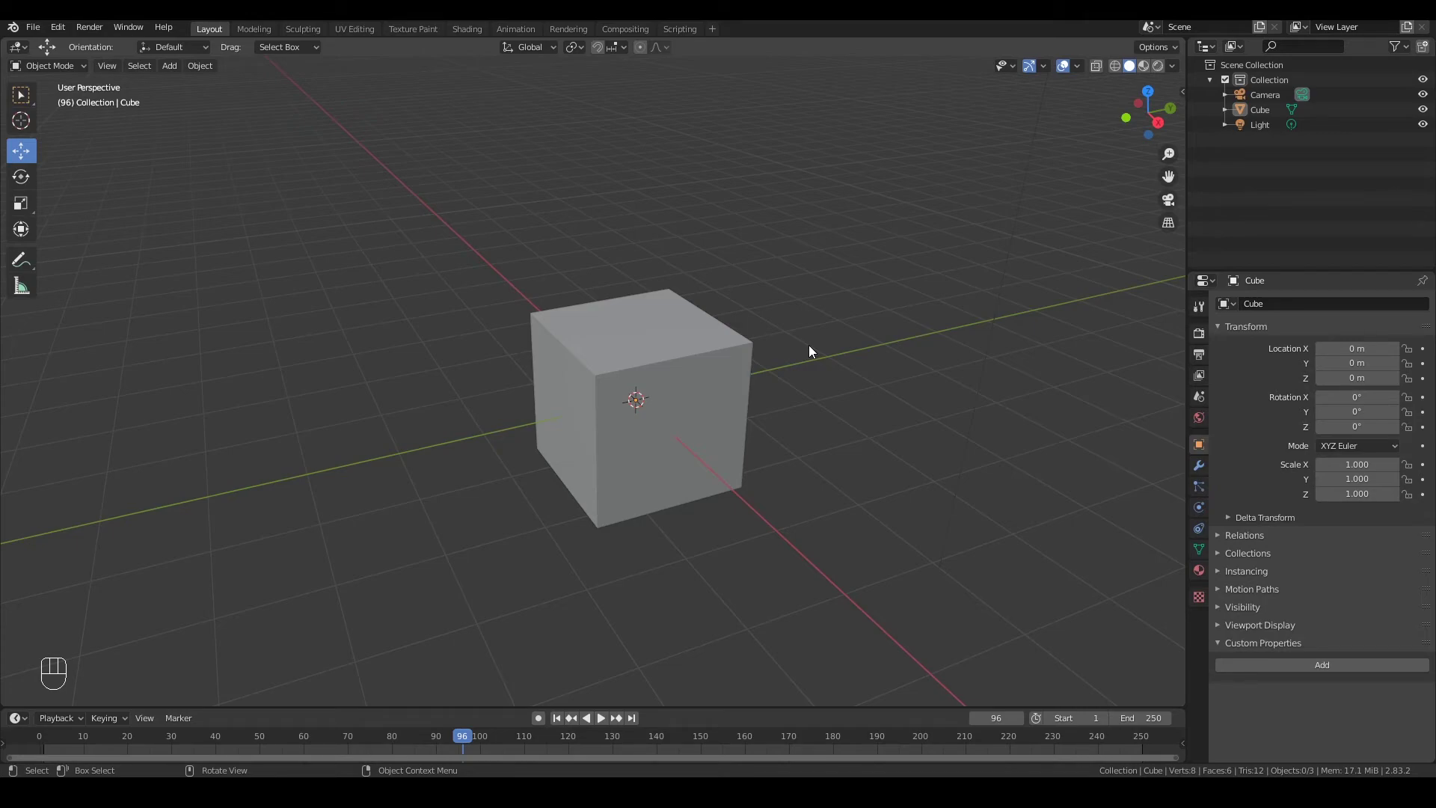
pyautogui.press('space')
pyautogui.click(852, 234)
pyautogui.press('shift+space')
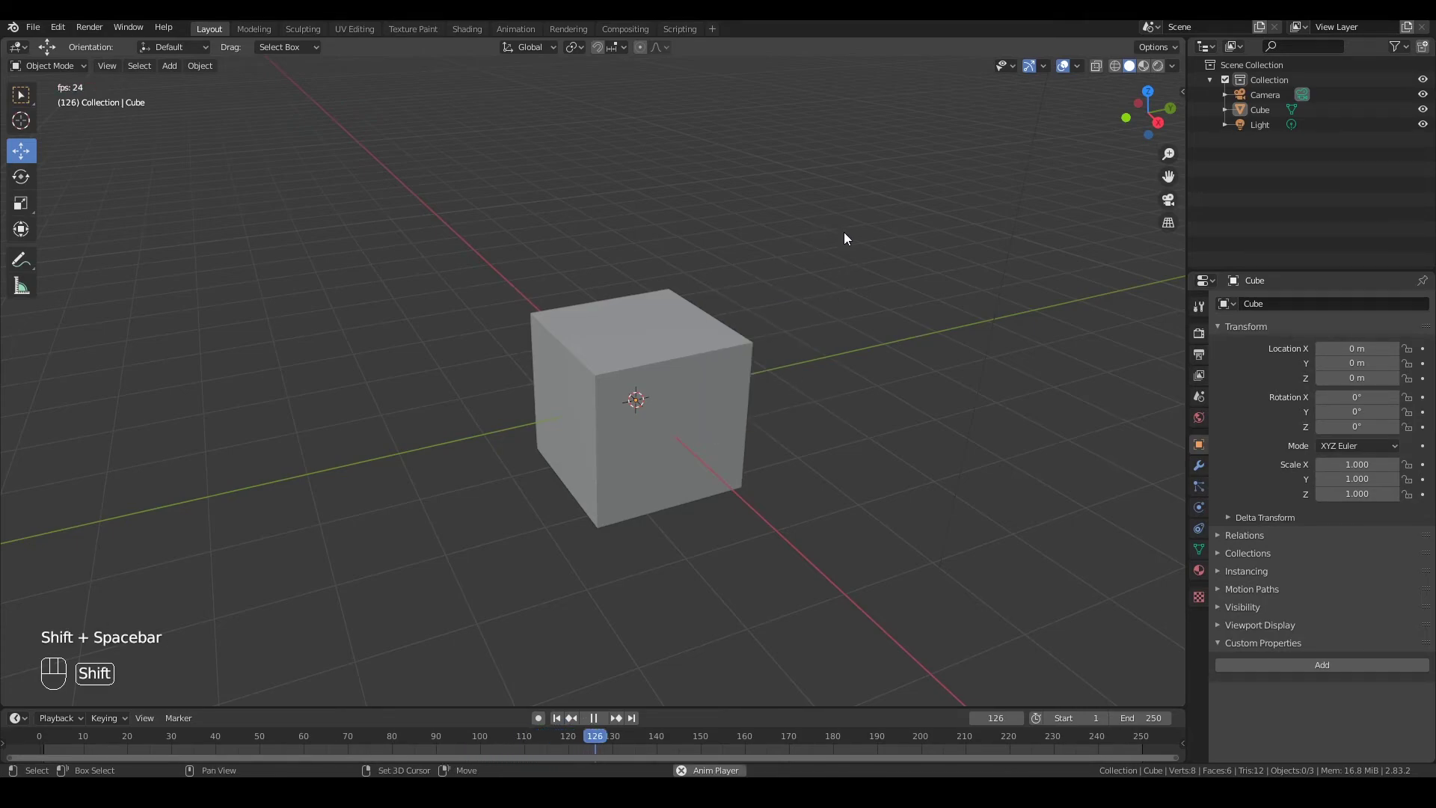